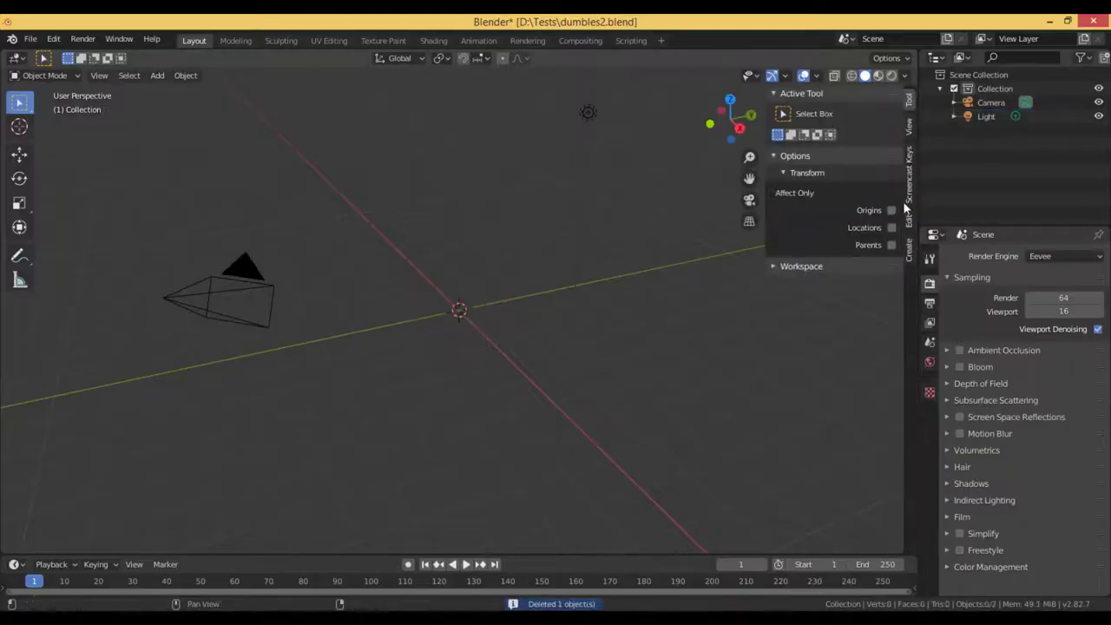
Shape the 8-sided cylinder weight and extrude its inset end face into a thin handle bar
key("n")
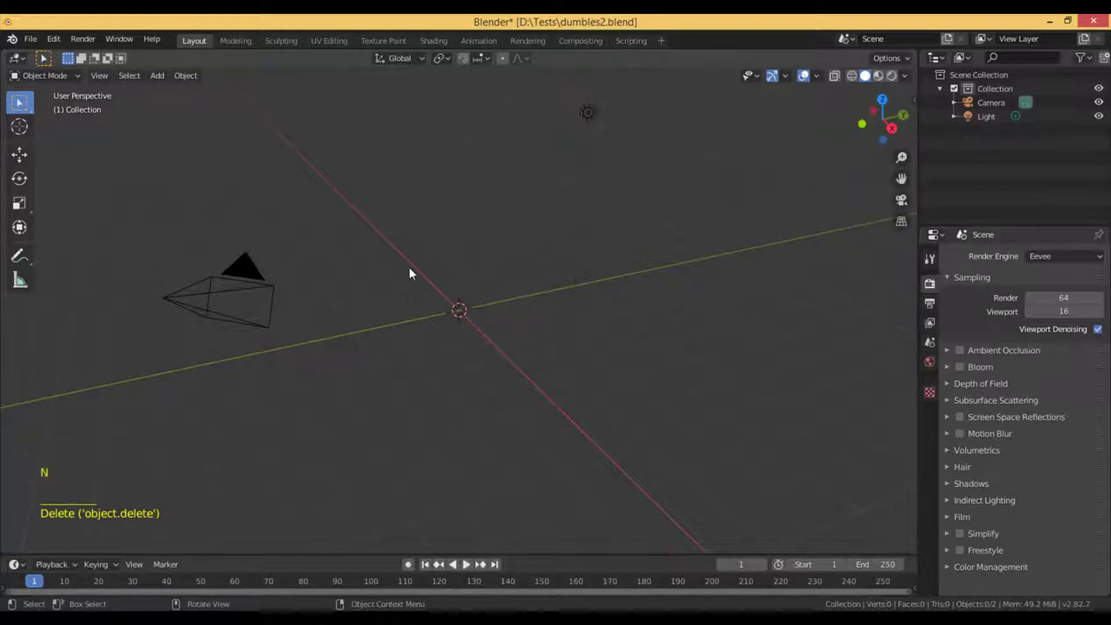
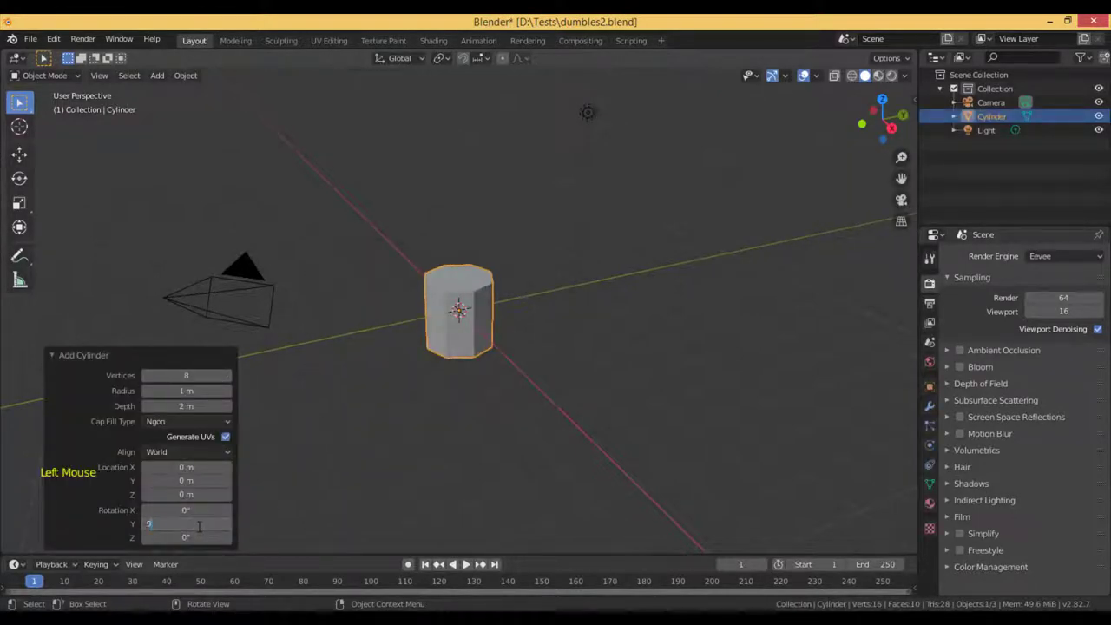
middle_click(467, 352)
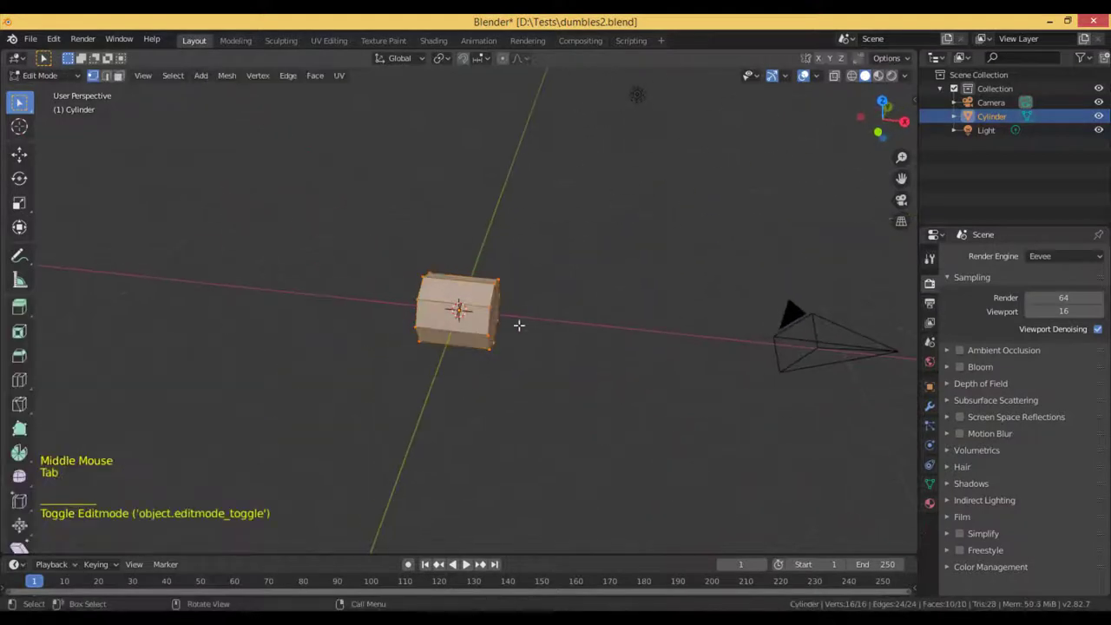
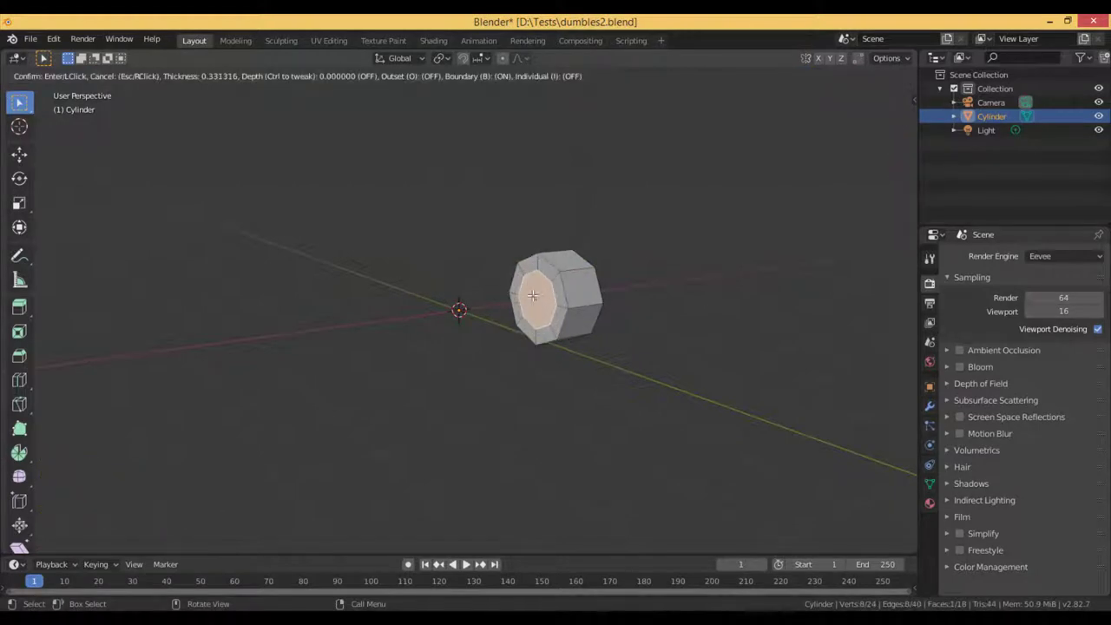
scroll("up", 3)
key("s")
scroll("up", 3)
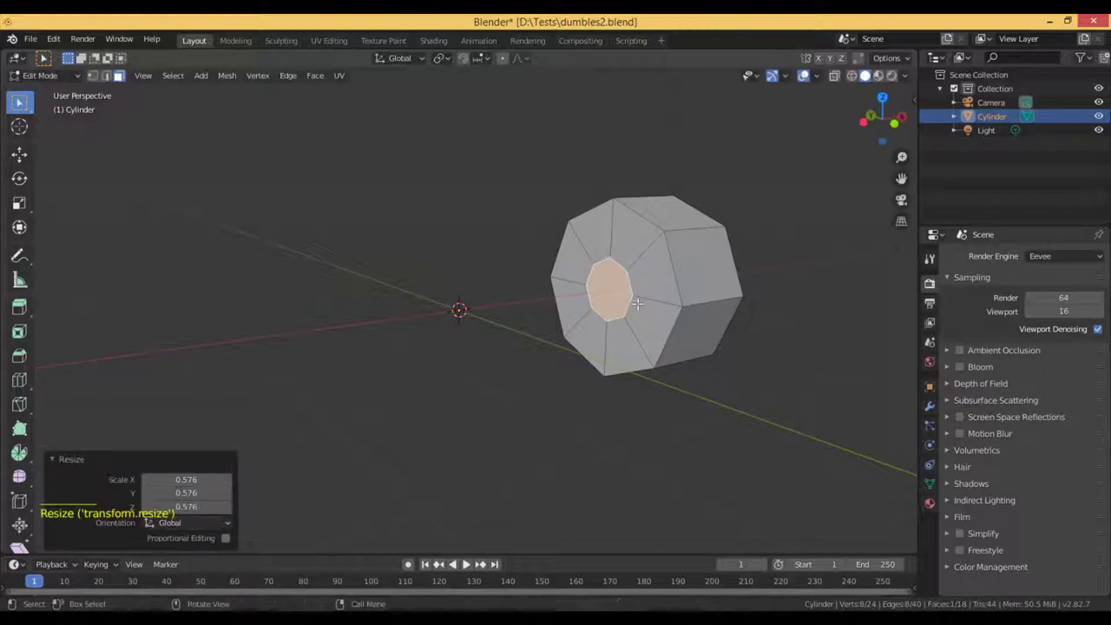
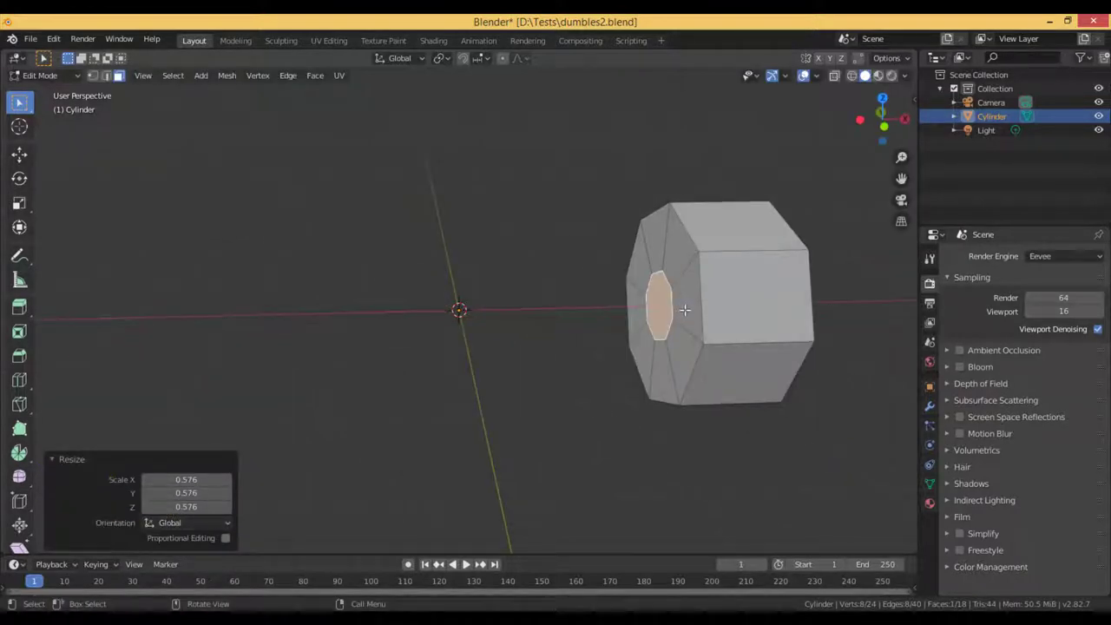
key("e")
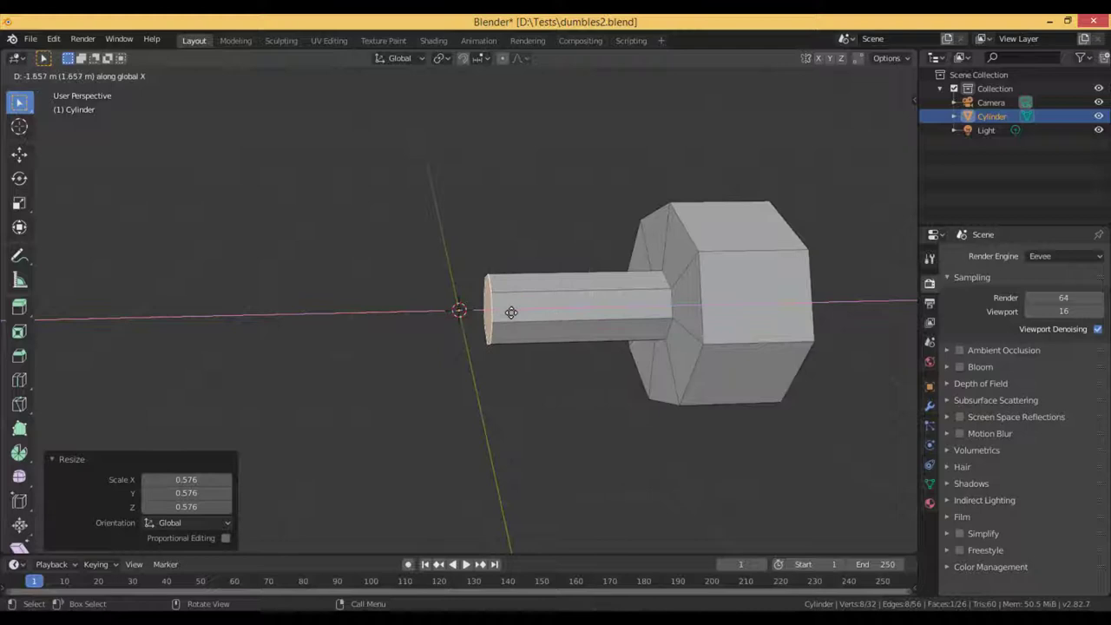
scroll("down", 3)
Add a Mirror modifier on the Z axis with Clipping and move the half until the handles meet
key("Tab")
left_click(980, 345)
left_click(994, 268)
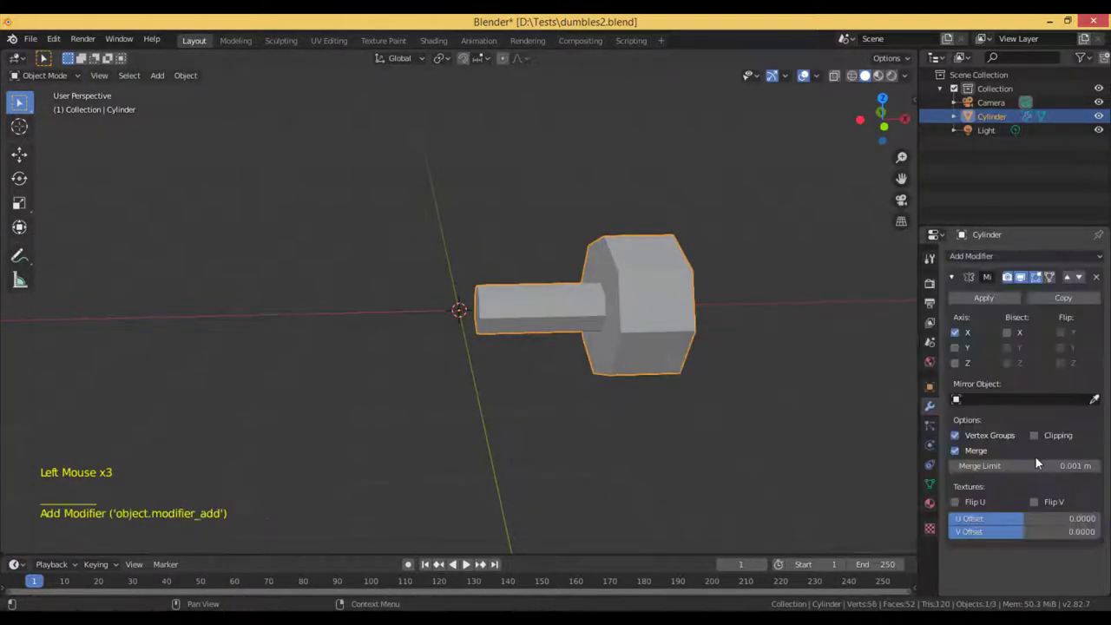
left_click(1037, 438)
key("Tab")
left_click(960, 342)
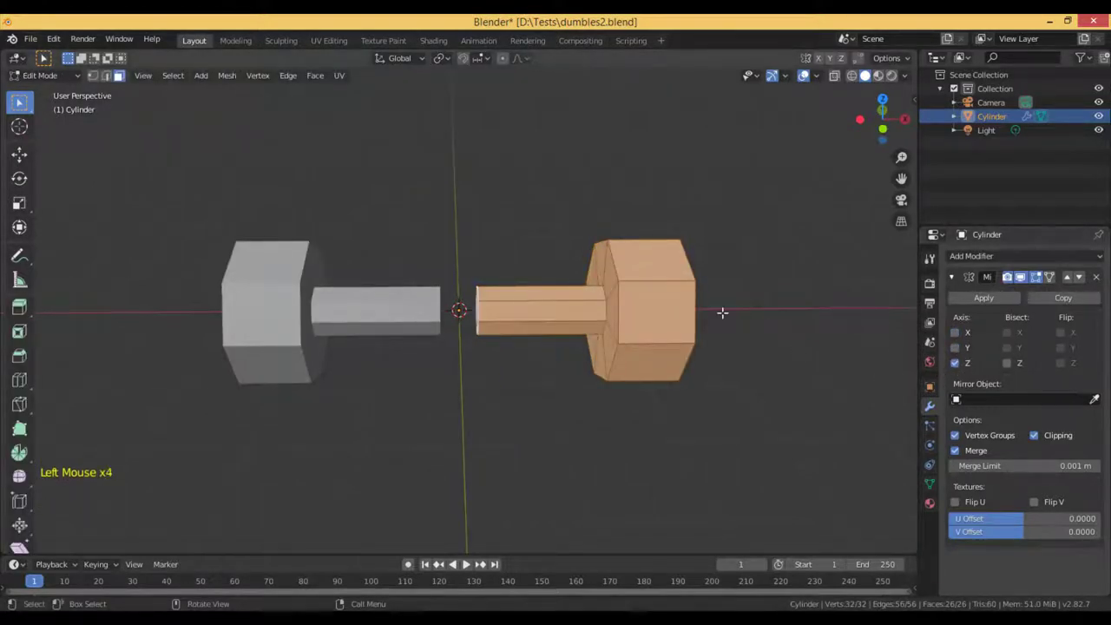
key("g")
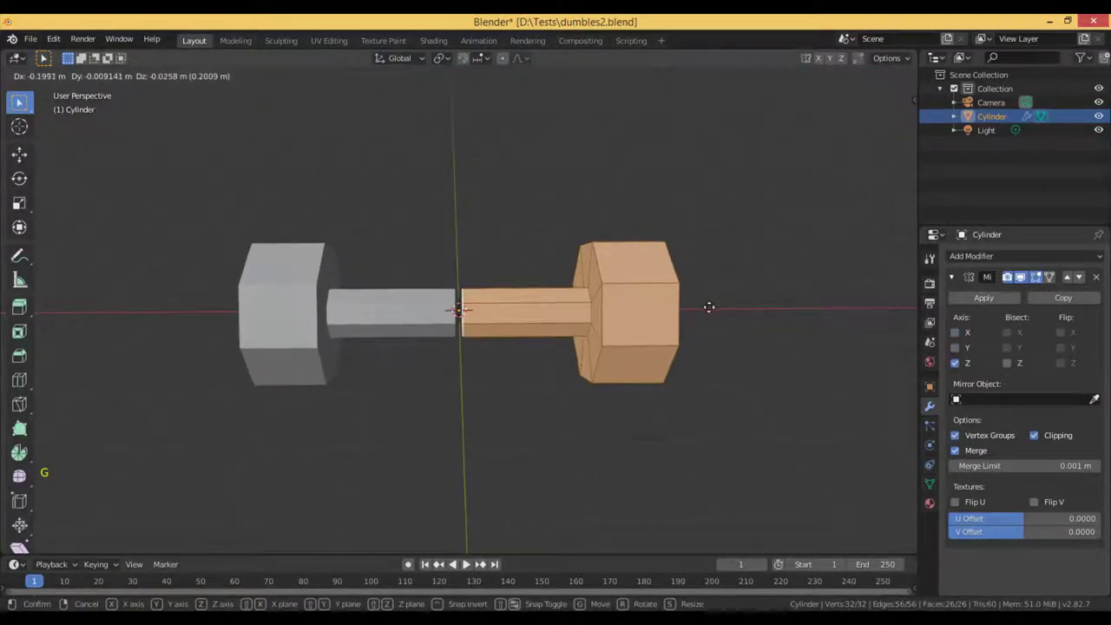
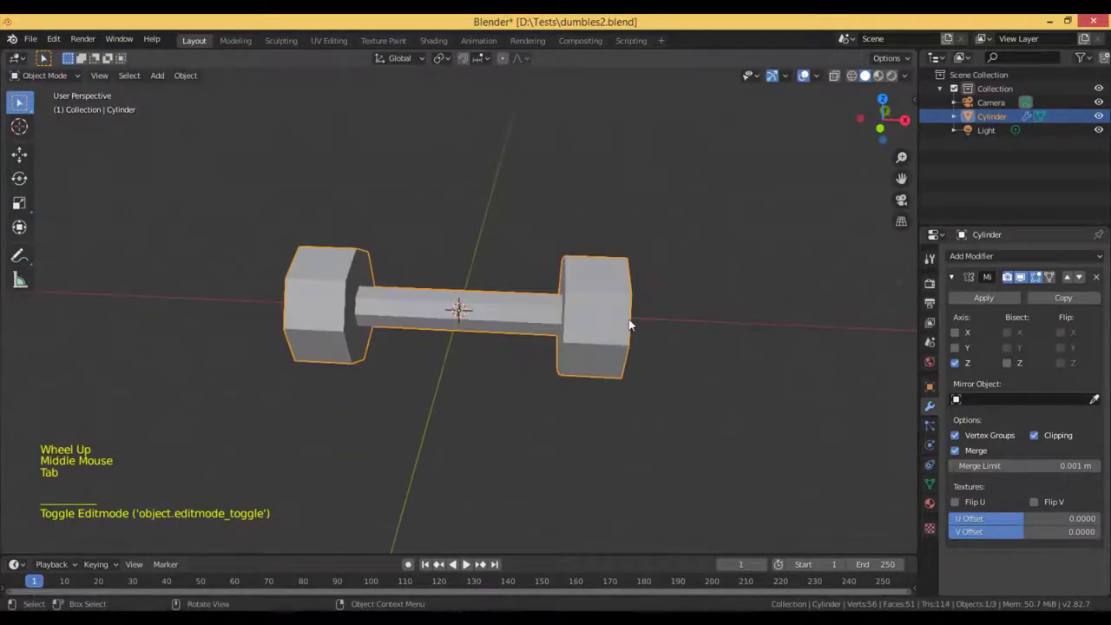
Add a Bevel modifier (offset 0.05 m, 2 segments, profile 0.40) and inspect the rounded edges
scroll("up", 3)
scroll("up", 3)
left_click(957, 275)
left_click(967, 263)
middle_click(796, 397)
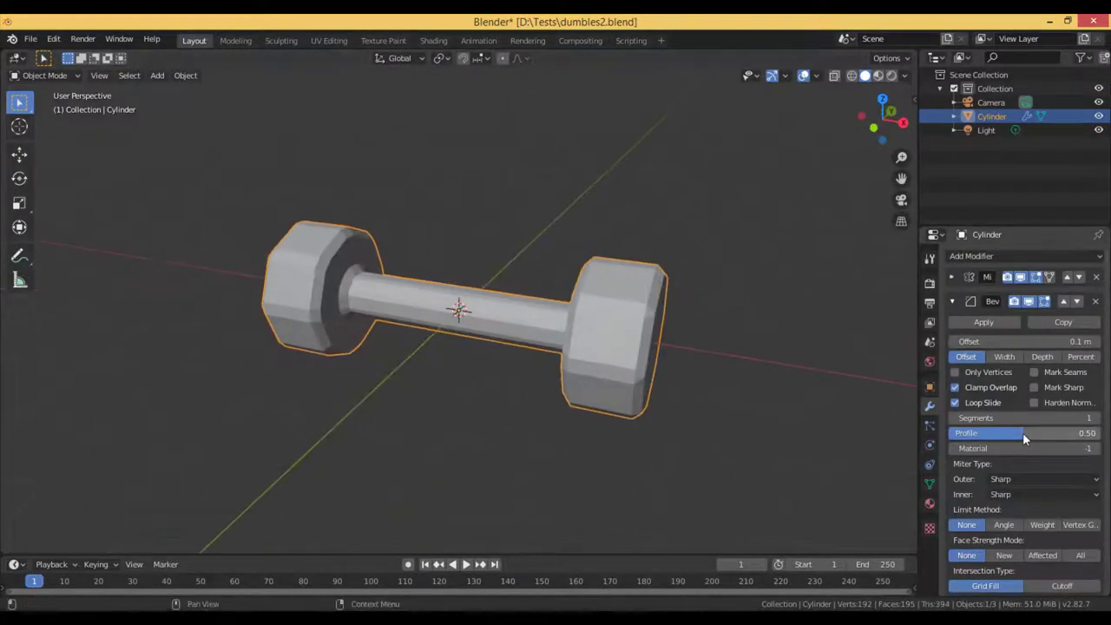
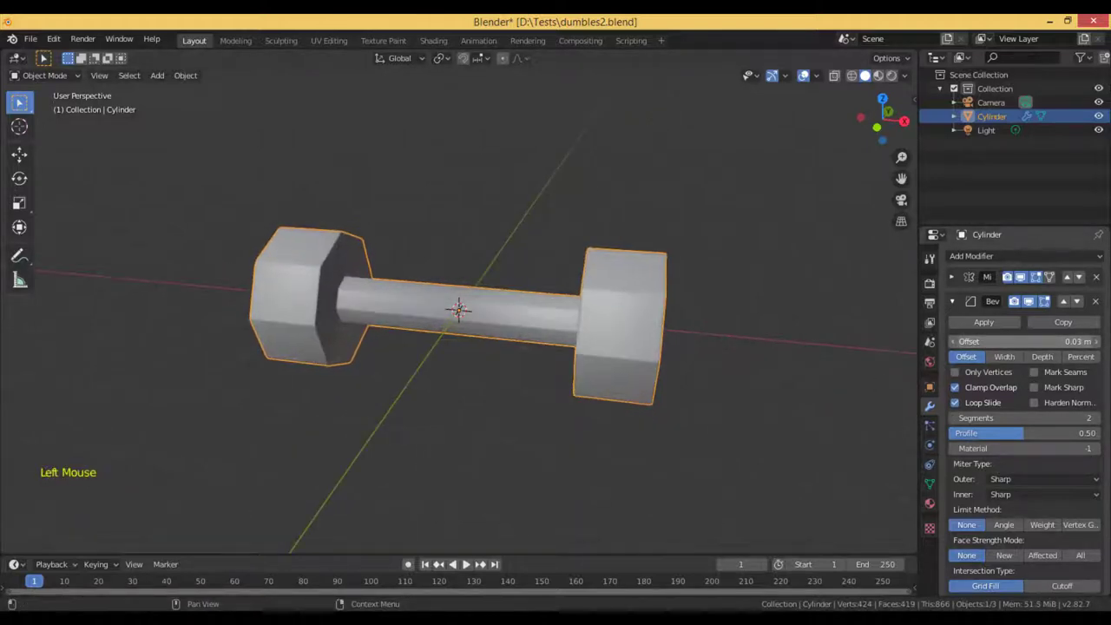
middle_click(840, 366)
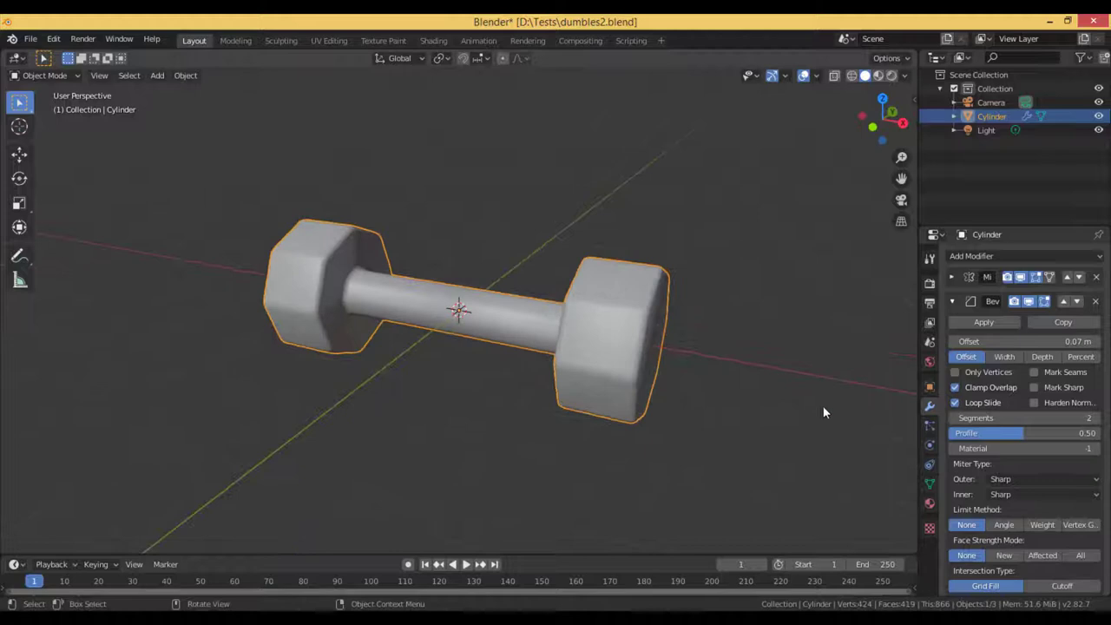
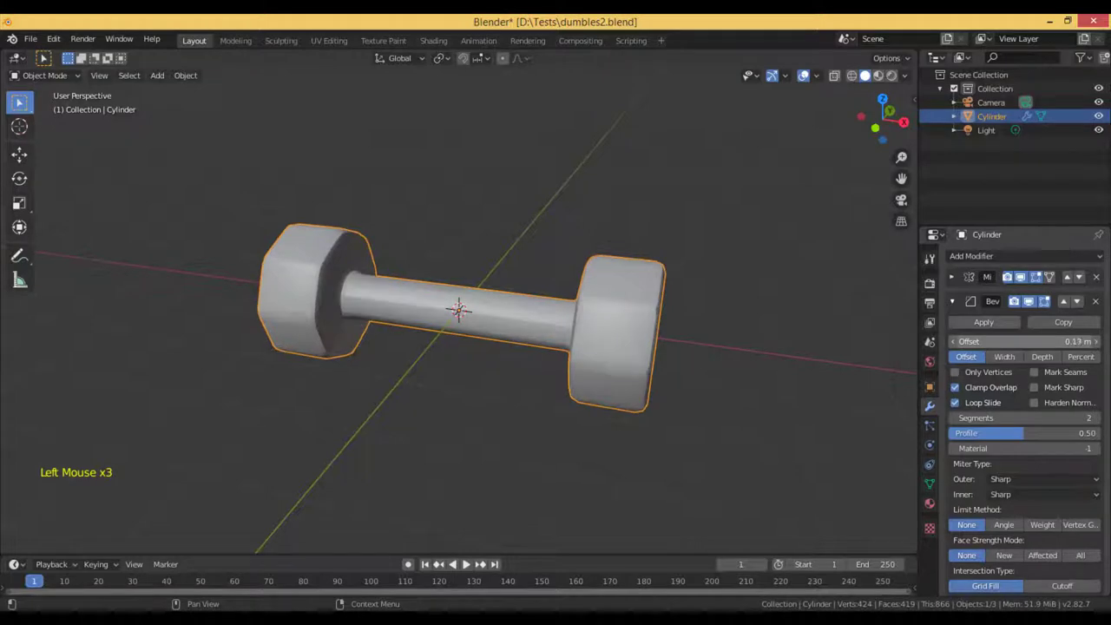
middle_click(822, 362)
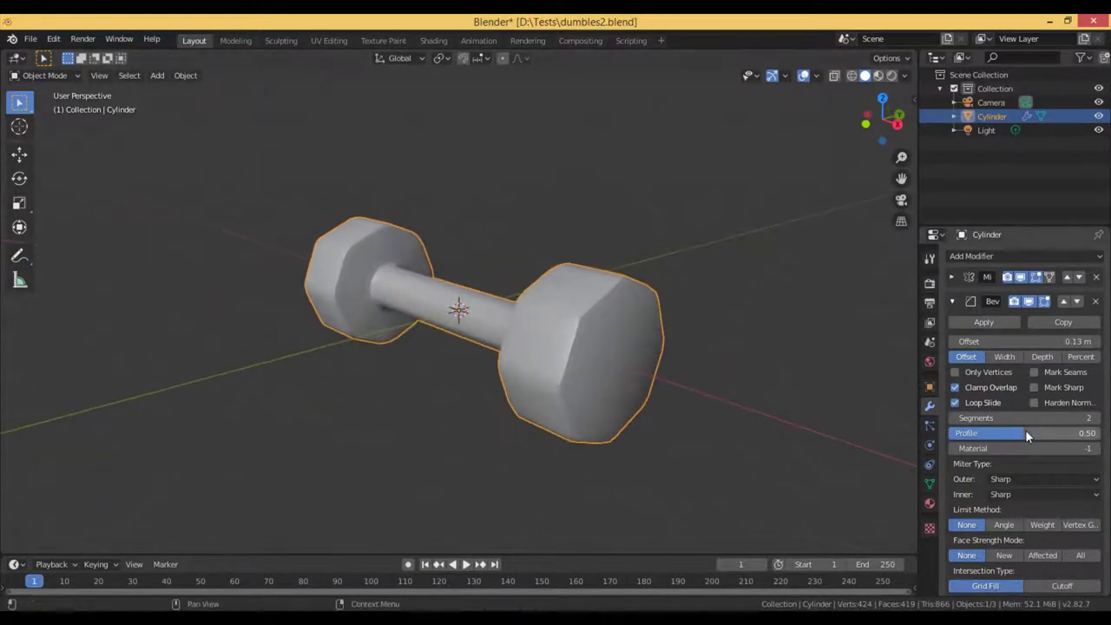
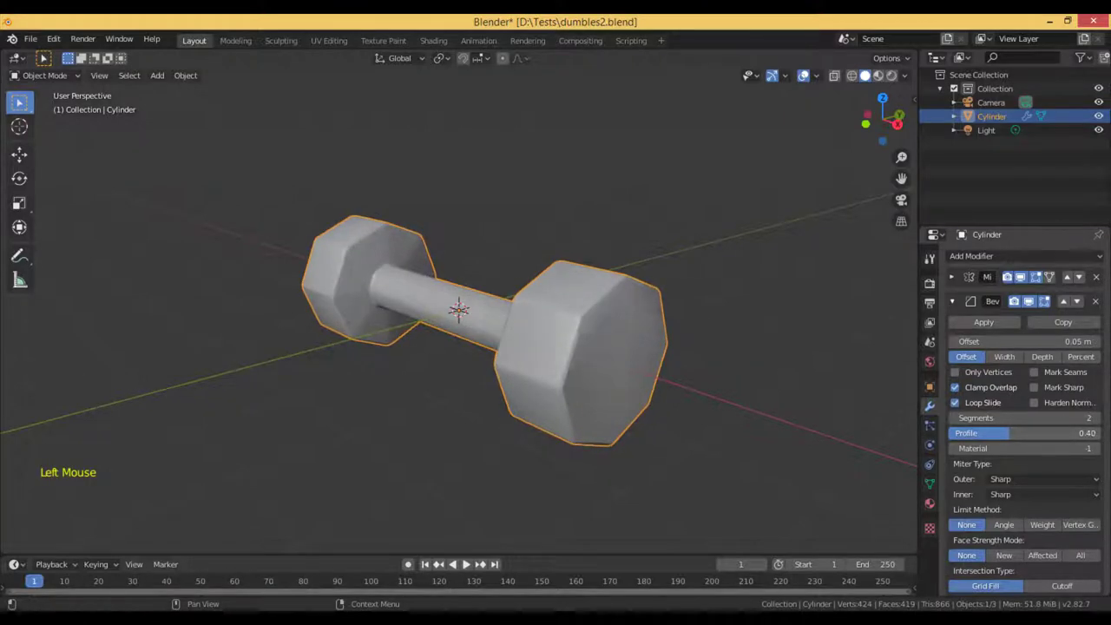
middle_click(787, 422)
middle_click(646, 388)
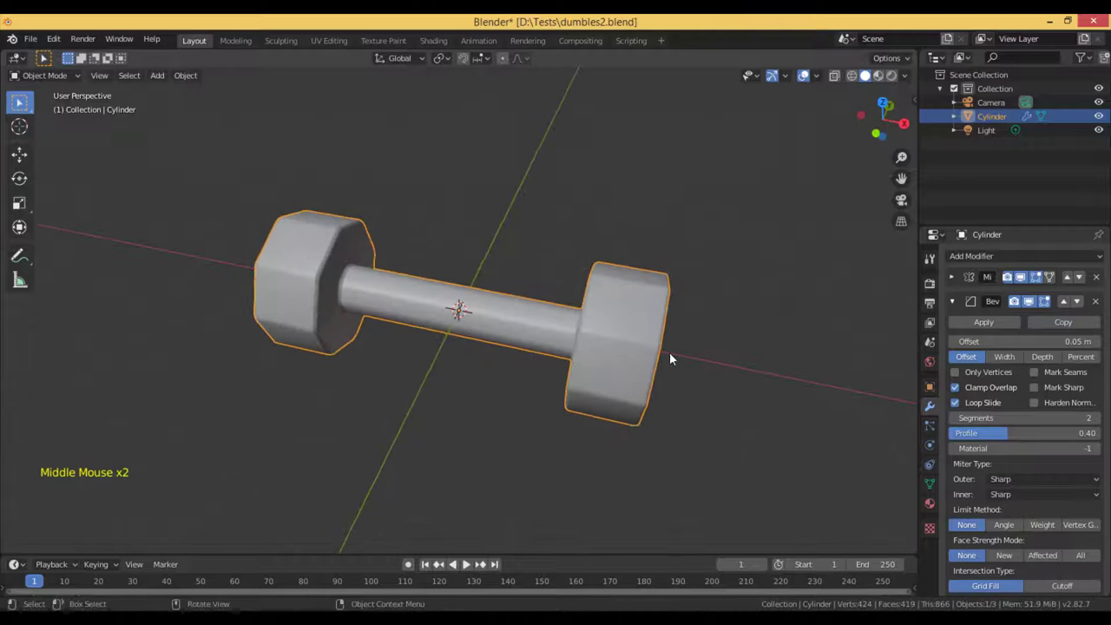
Reposition the beveled dumbbell above its origin, undoing a wrong move and moving again
key("g")
middle_click(505, 313)
key("ctrl+z")
key("g")
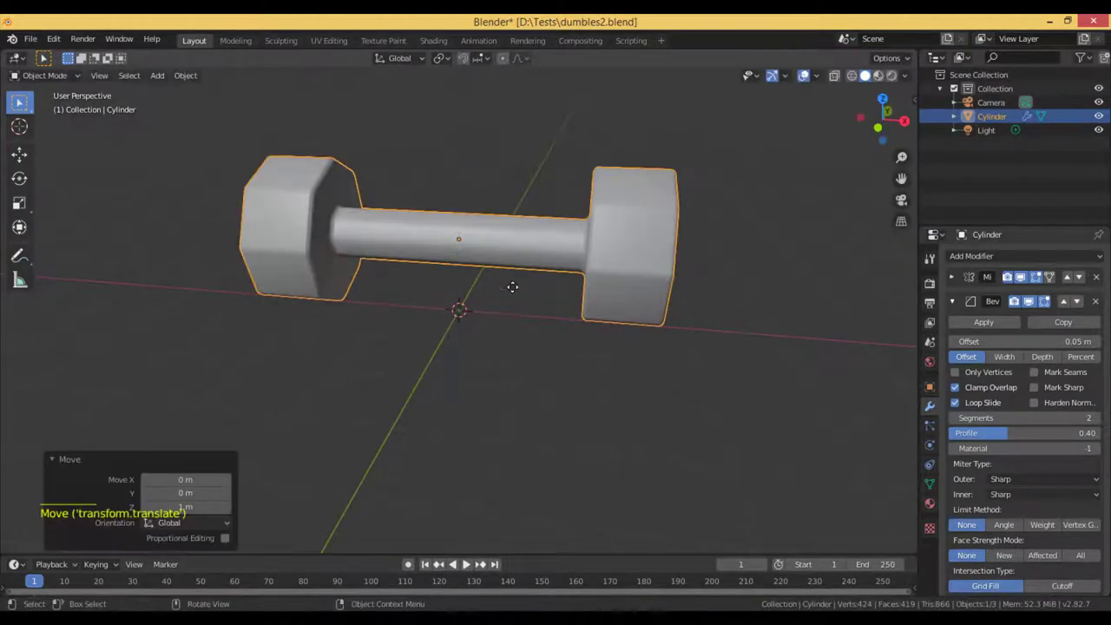
Add a large scaled-up floor plane and switch the viewport to Material Preview
key("shift+a")
key("s")
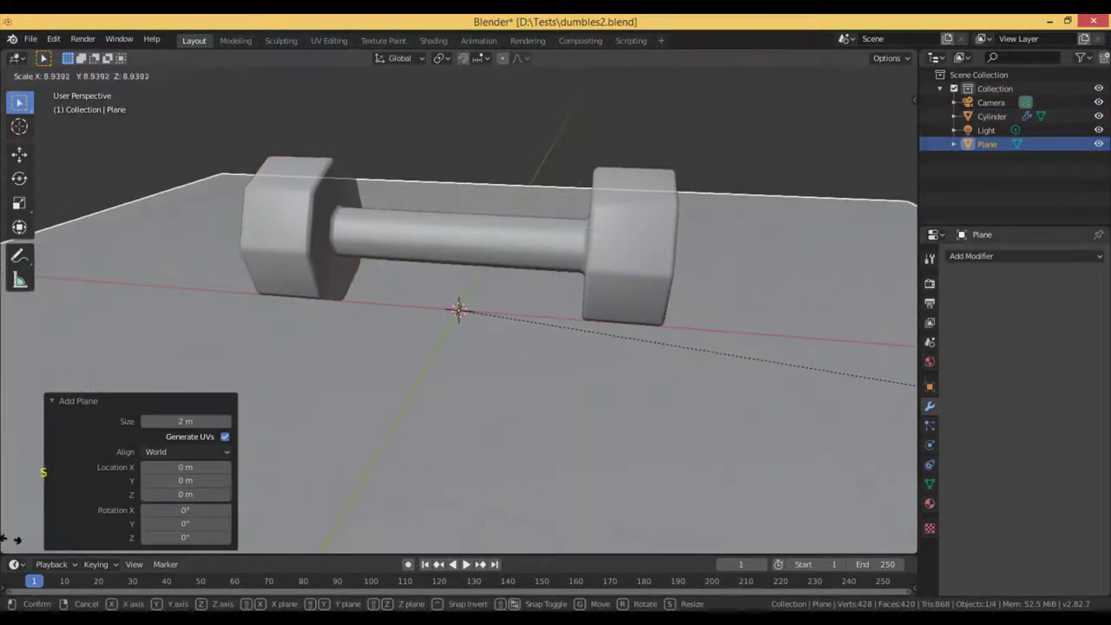
middle_click(670, 254)
left_click(670, 268)
Give the dumbbell a new material with Metallic 1 and Roughness 0.2 for a chrome look
left_click(788, 329)
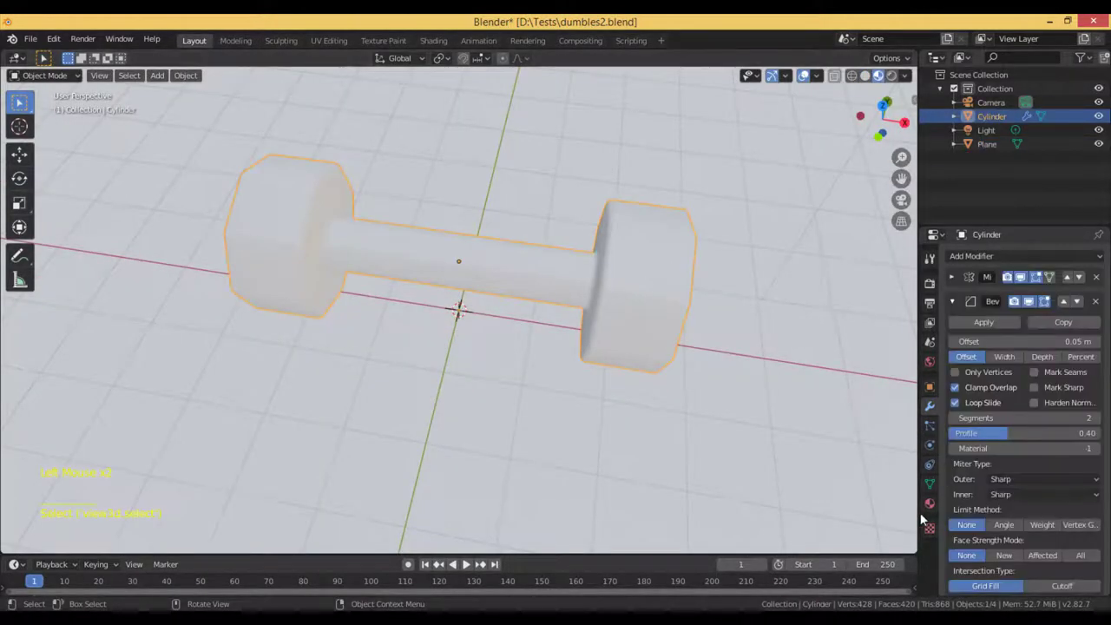
left_click(1031, 321)
left_click(1031, 338)
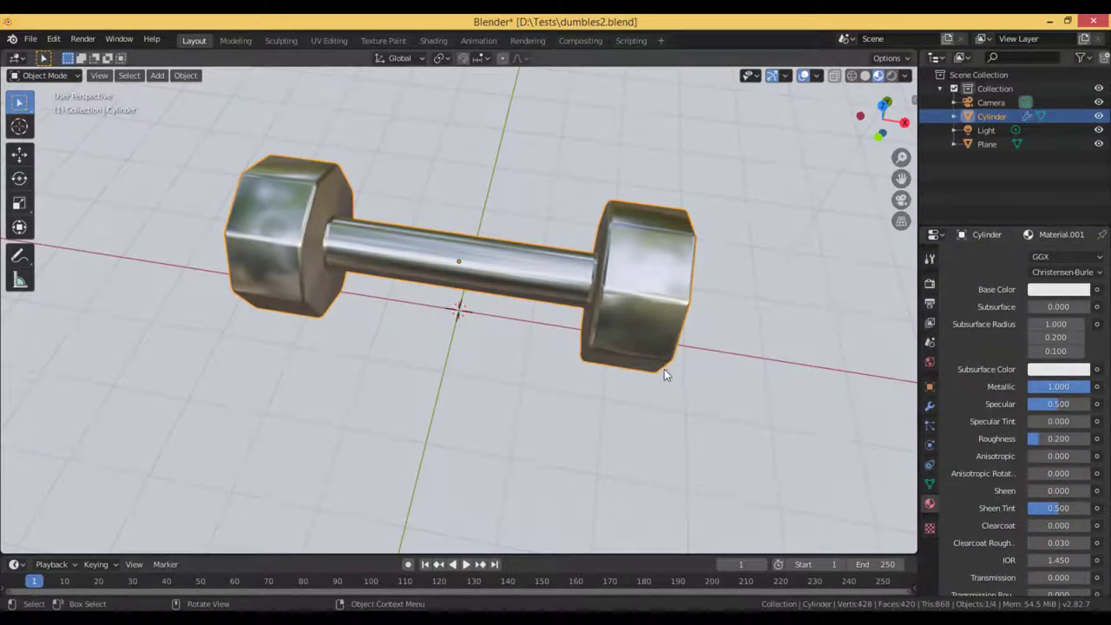
middle_click(926, 457)
Give the floor plane a new material with an orange base colour
left_click(926, 457)
left_click(1007, 330)
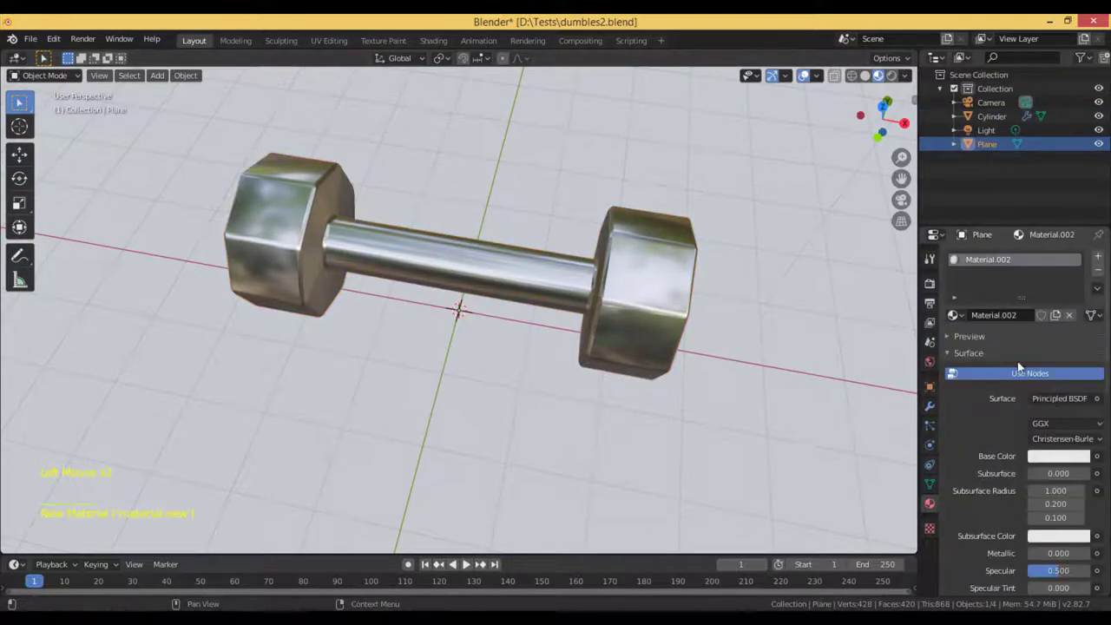
left_click(1084, 317)
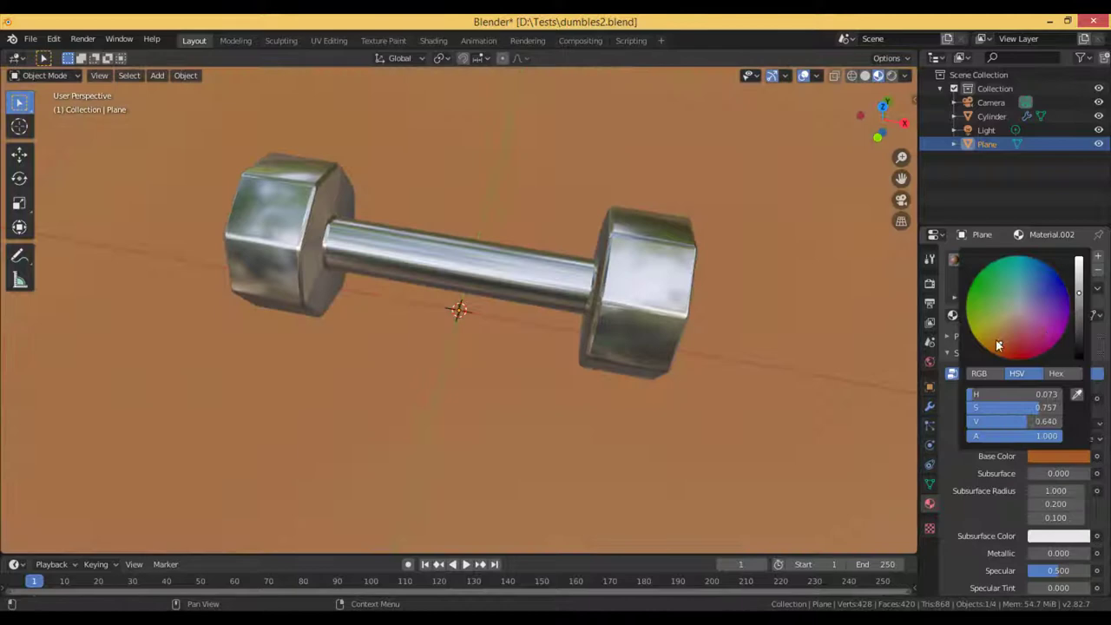
scroll("down", 3)
Set the world colour to an Environment Texture and browse for an HDRI file
left_click(716, 297)
left_click(1056, 373)
left_click(970, 348)
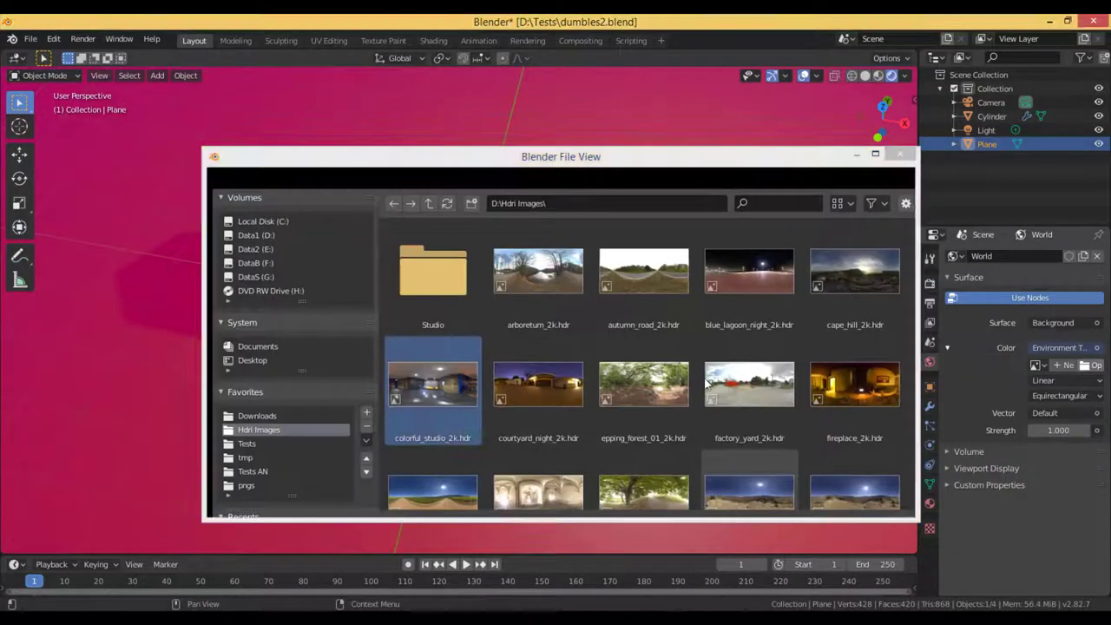
With the colorful studio HDRI lighting the scene, duplicate the dumbbell into Cylinder.001
middle_click(583, 347)
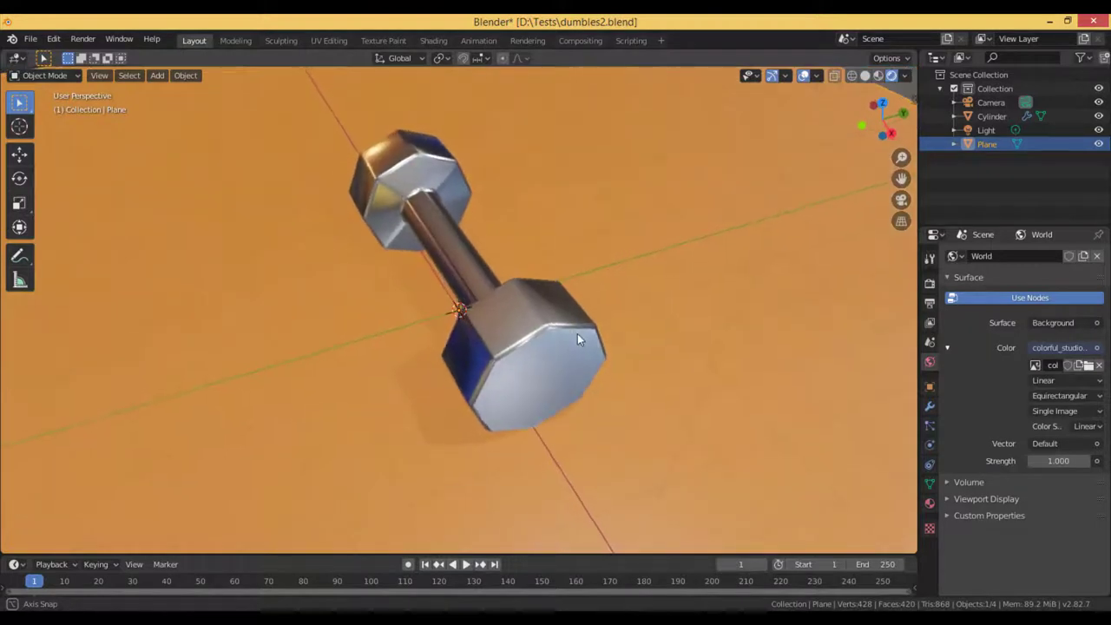
left_click(482, 296)
key("shift+d")
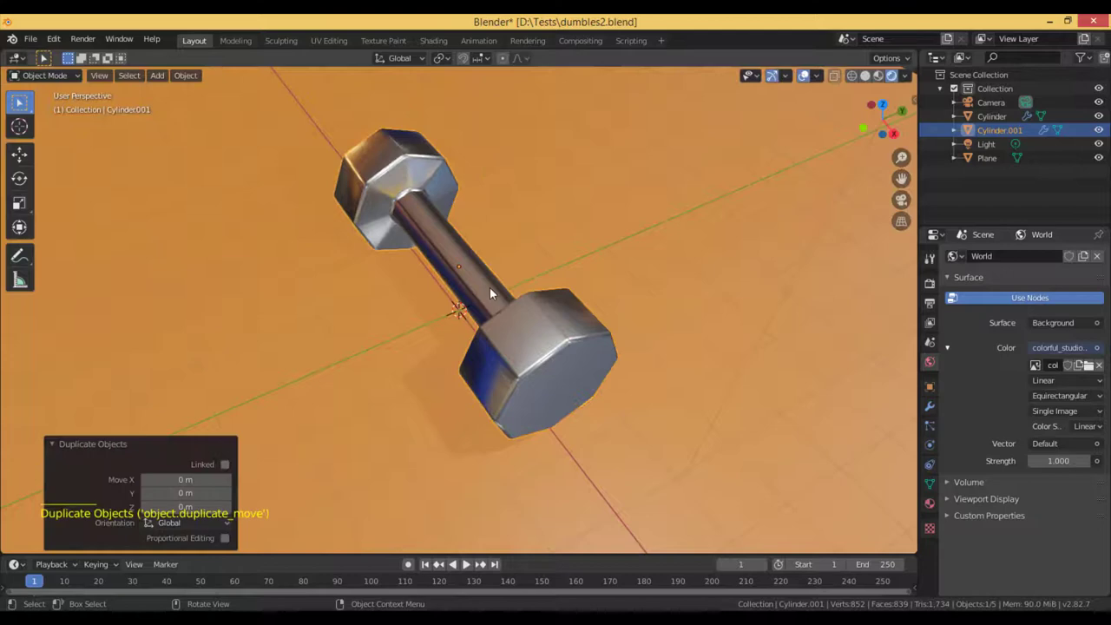
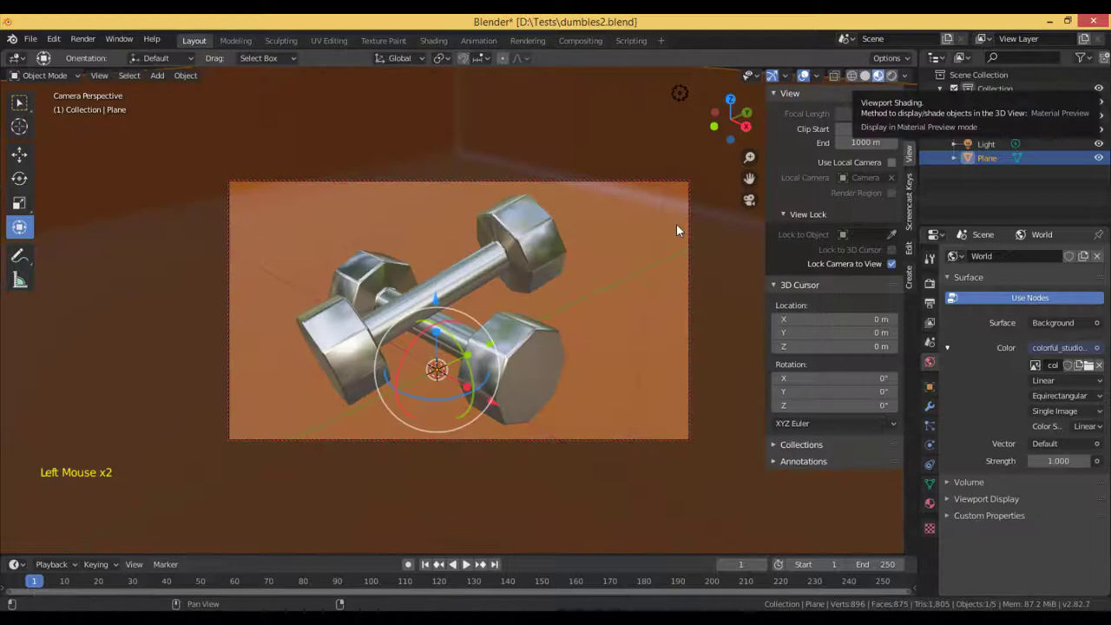
Toggle Lock Camera to View and orbit to frame the crossed dumbbells through the camera
scroll("down", 3)
left_click(777, 258)
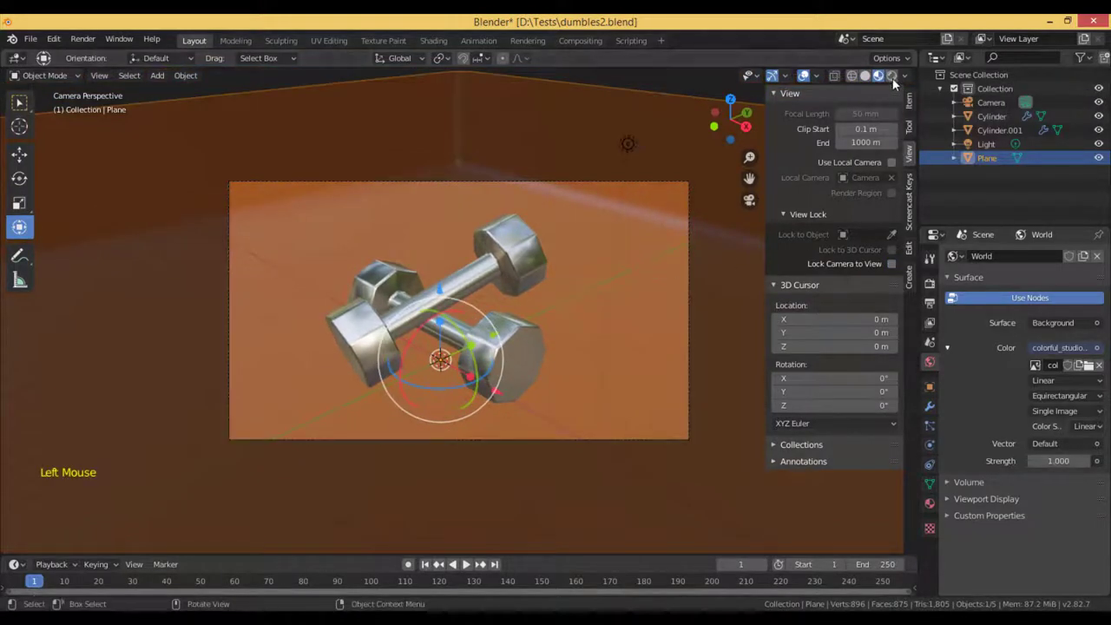
left_click(889, 83)
scroll("up", 3)
key("n")
scroll("up", 3)
key("n")
left_click(648, 326)
middle_click(618, 369)
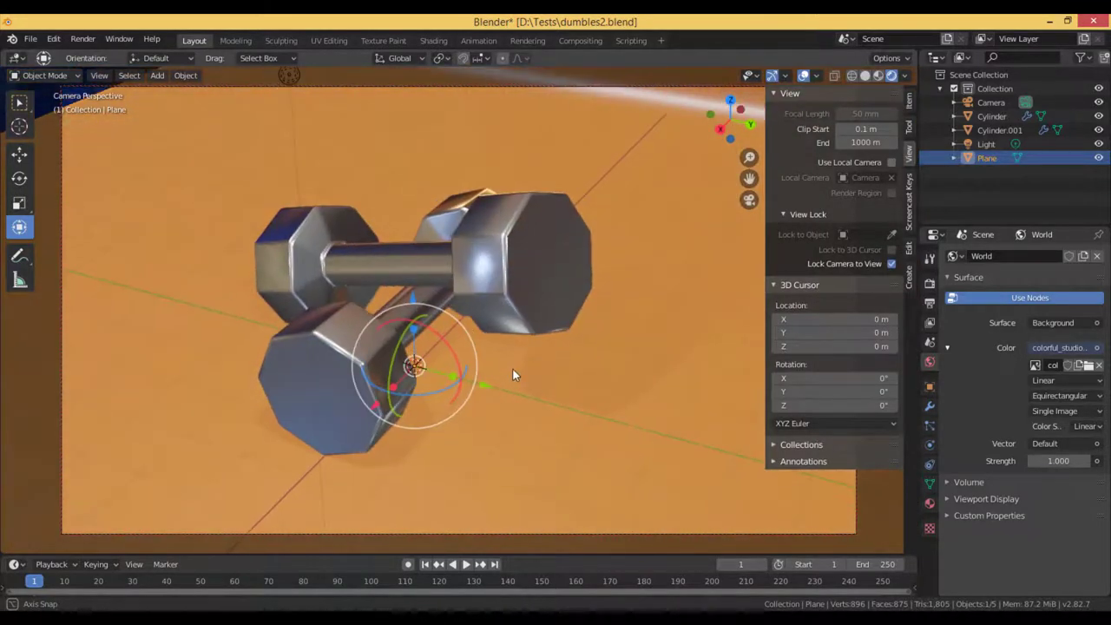
middle_click(516, 392)
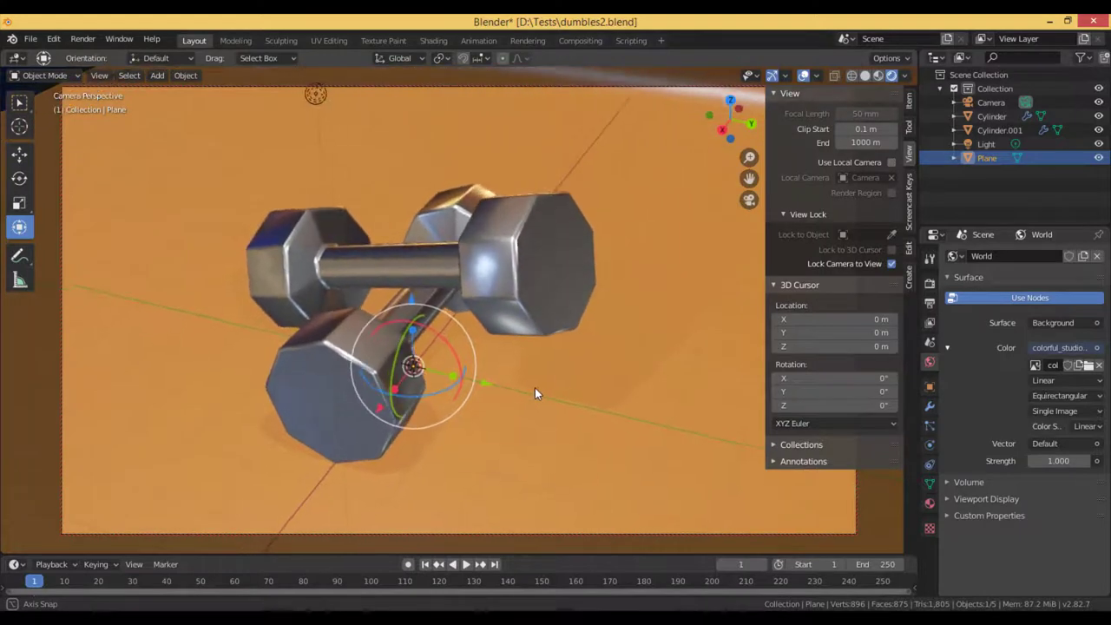
middle_click(631, 376)
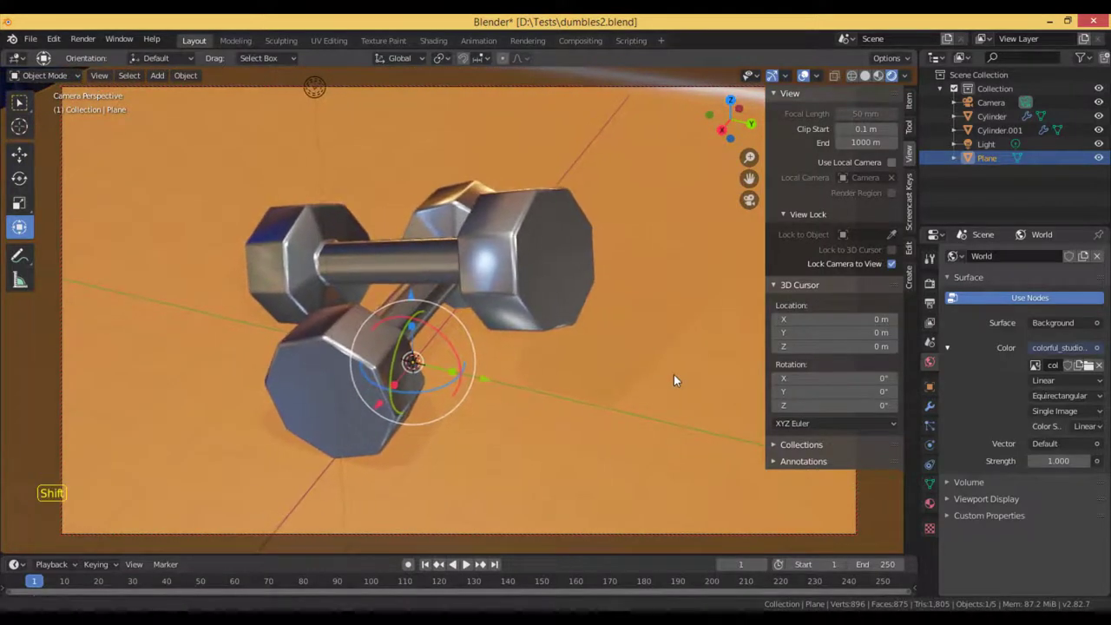
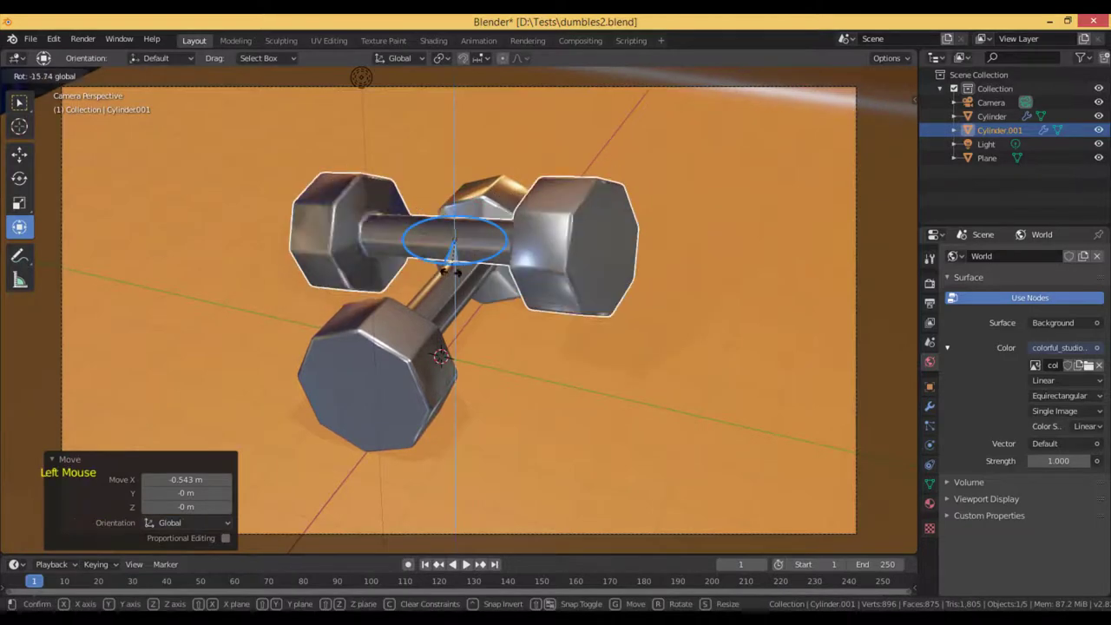
Tilt the upper dumbbell slightly to sit neatly across the first, then render the image with F12
left_click(847, 98)
left_click(467, 271)
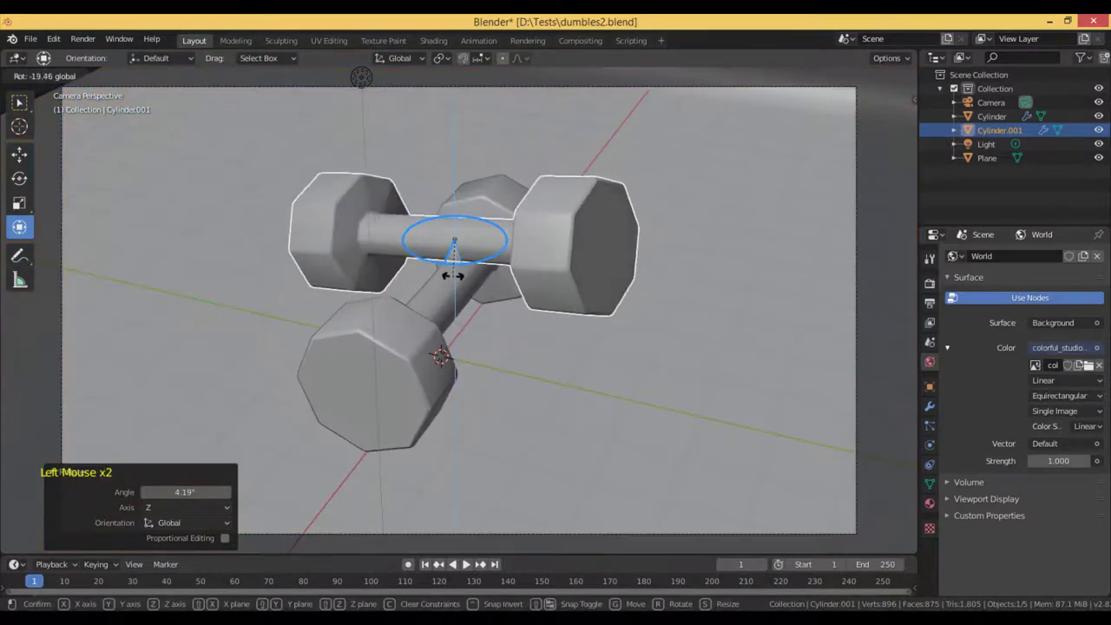
left_click(423, 280)
left_click(458, 271)
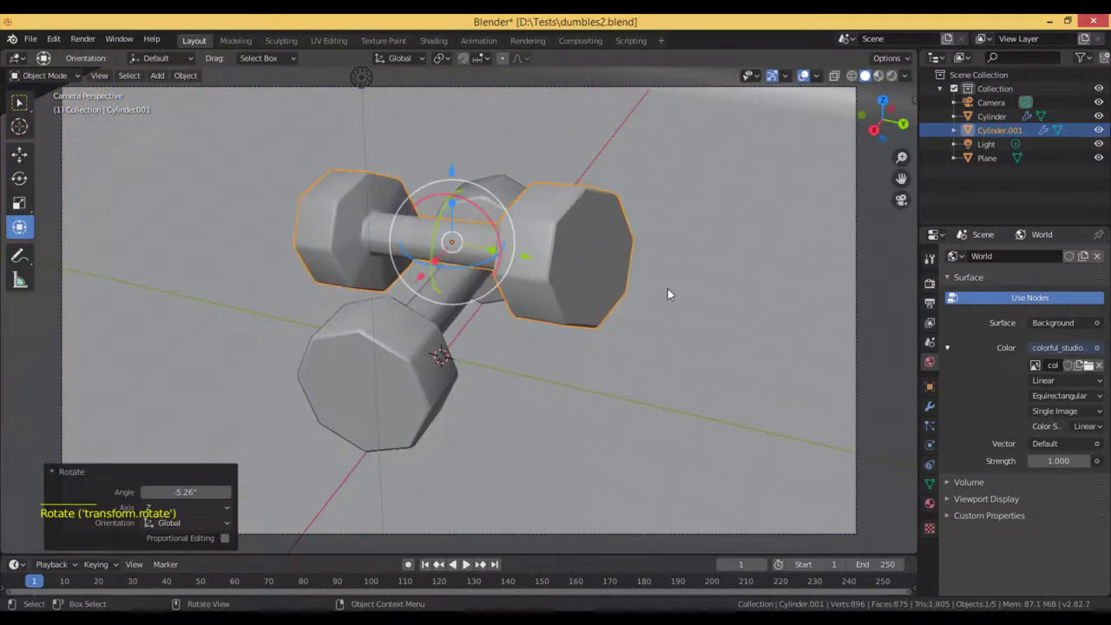
left_click(817, 181)
left_click(738, 293)
left_click(729, 383)
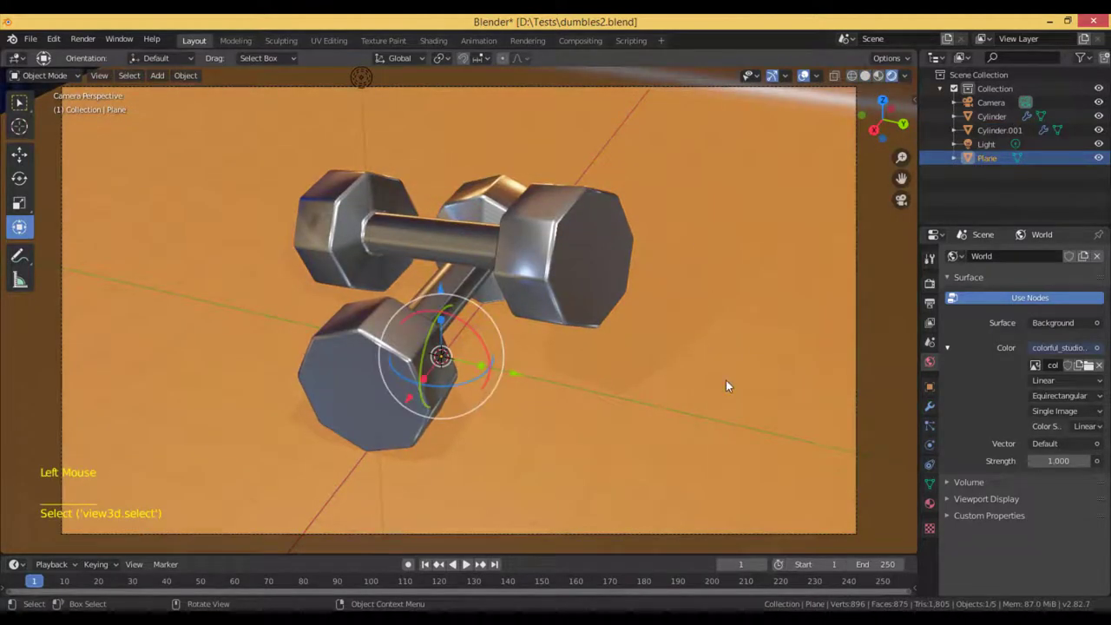